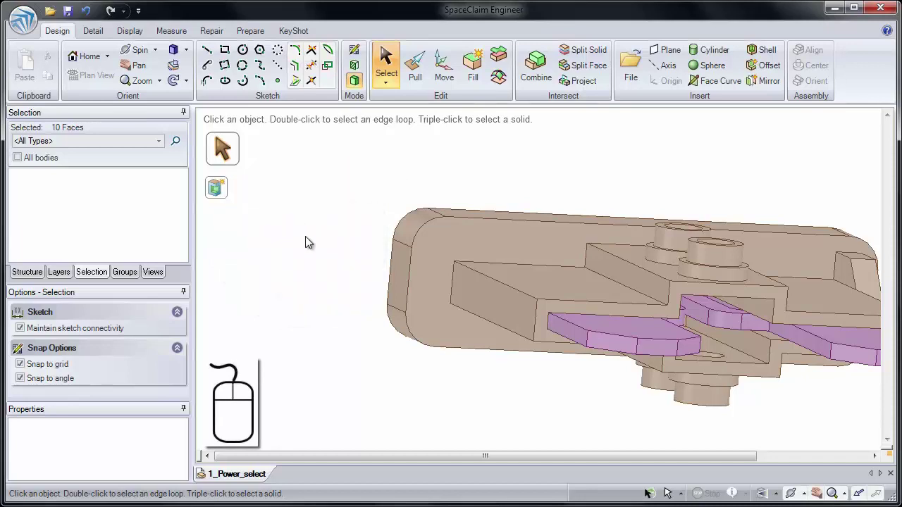
Step: Clear the ten-face selection and spin the part to view it from another side
drag(311, 243, 311, 206)
drag(311, 243, 377, 192)
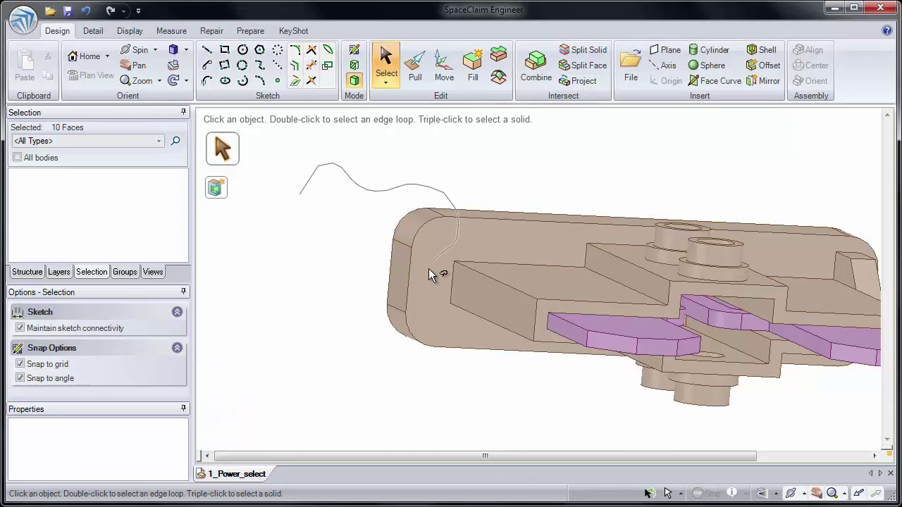
key(h)
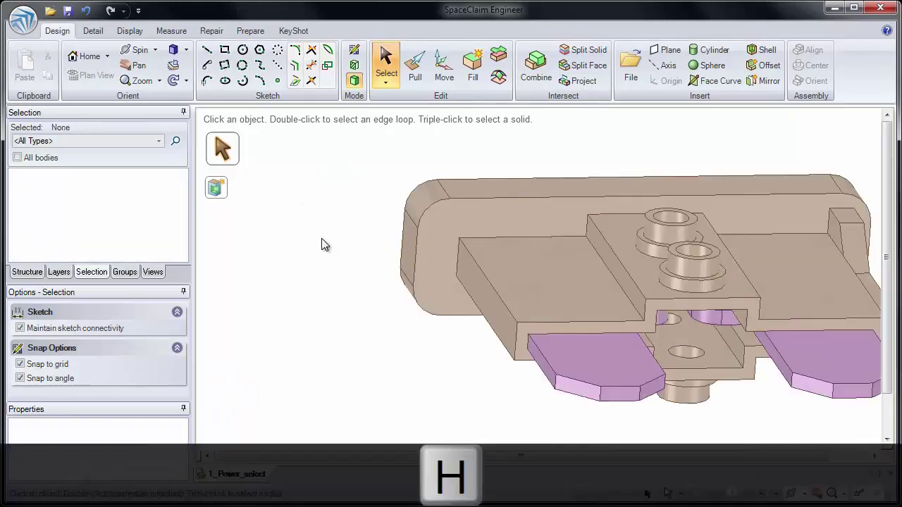